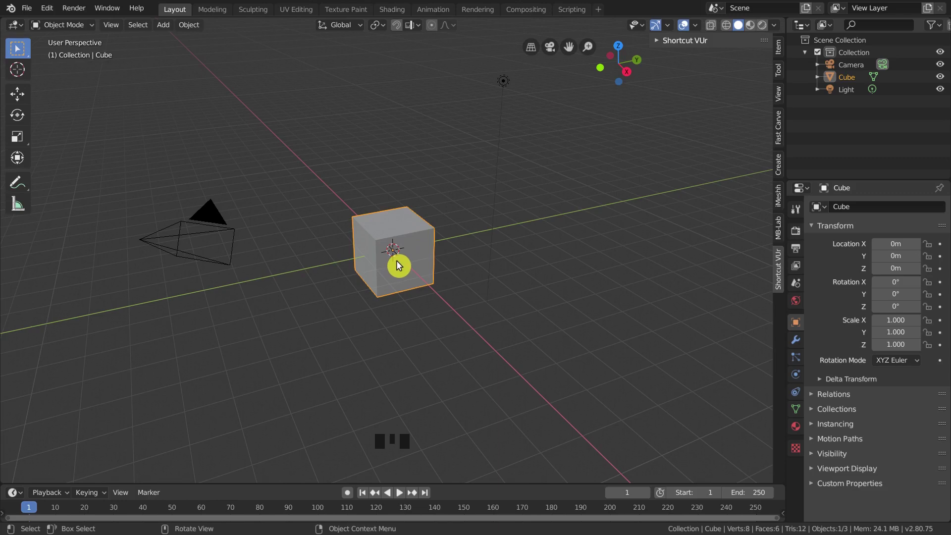
# Zoom in close on the default cube, then zoom back out to the distant view
pyautogui.scroll(3)
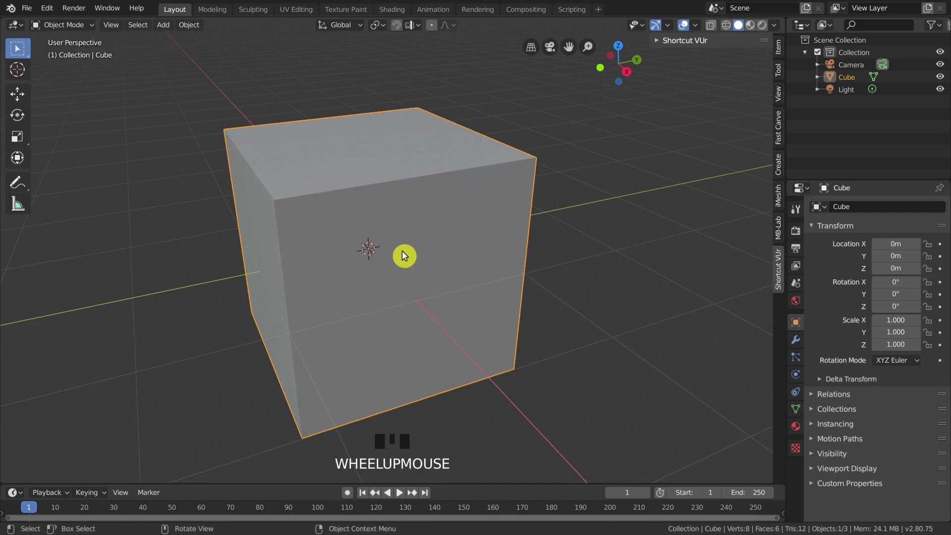
pyautogui.scroll(-3)
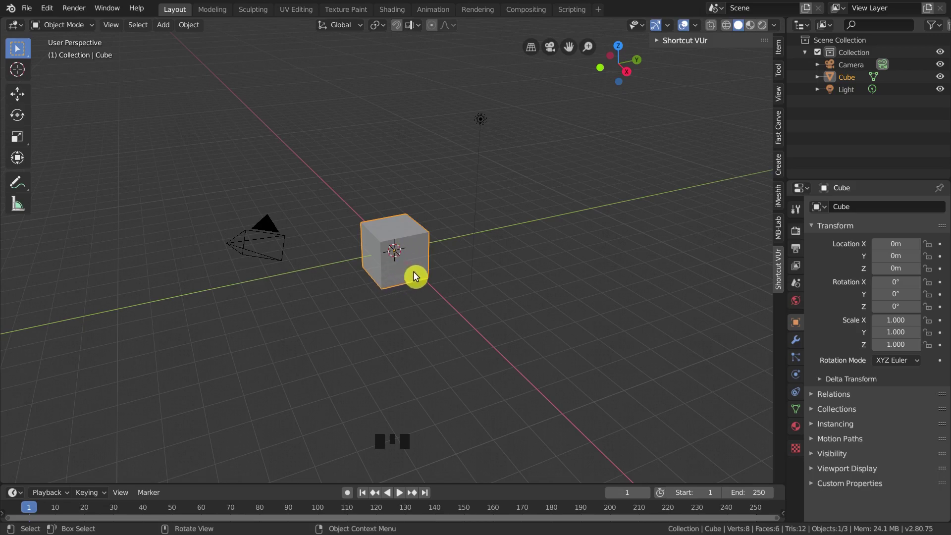
# Orbit around the cube to its other side and down, ending low and nearly front-on
pyautogui.moveTo(419, 265); pyautogui.dragTo(414, 220)
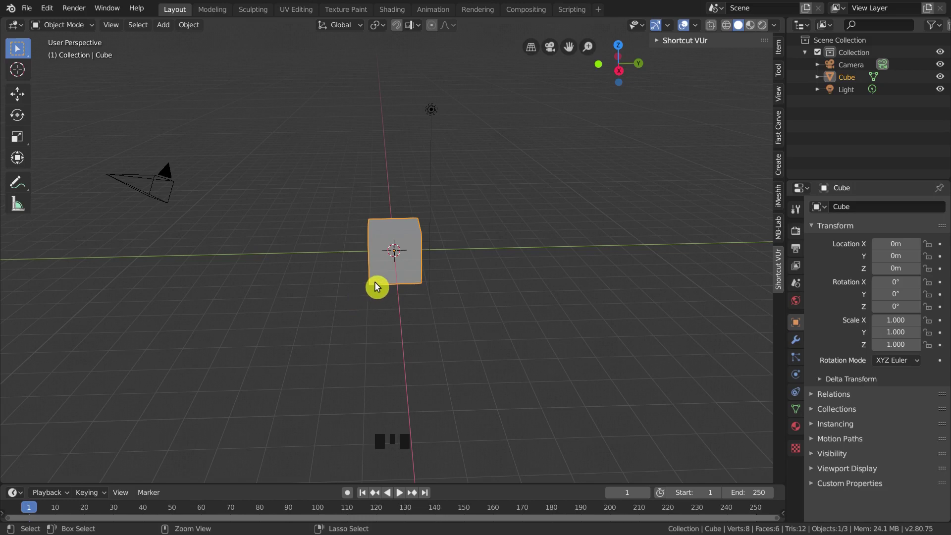
pyautogui.moveTo(388, 284); pyautogui.dragTo(557, 183)
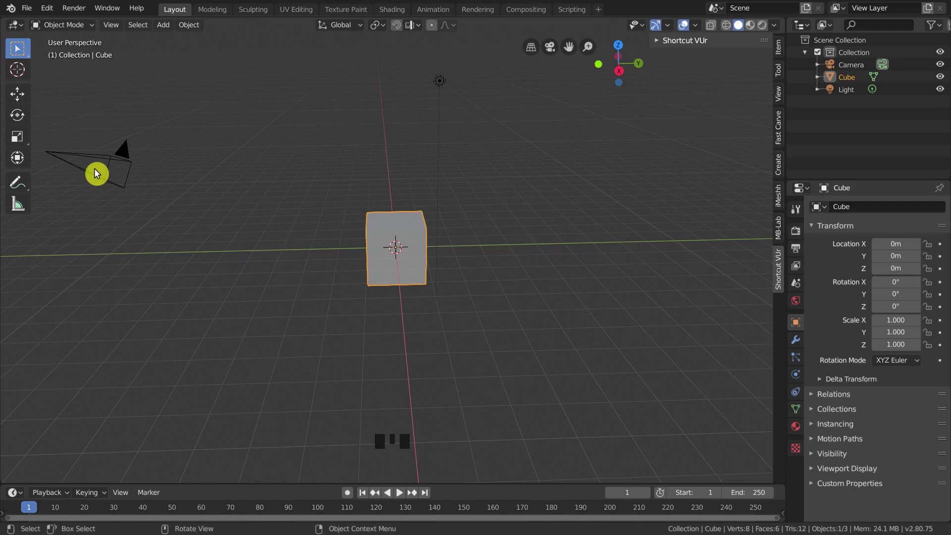
pyautogui.moveTo(100, 174); pyautogui.dragTo(120, 181)
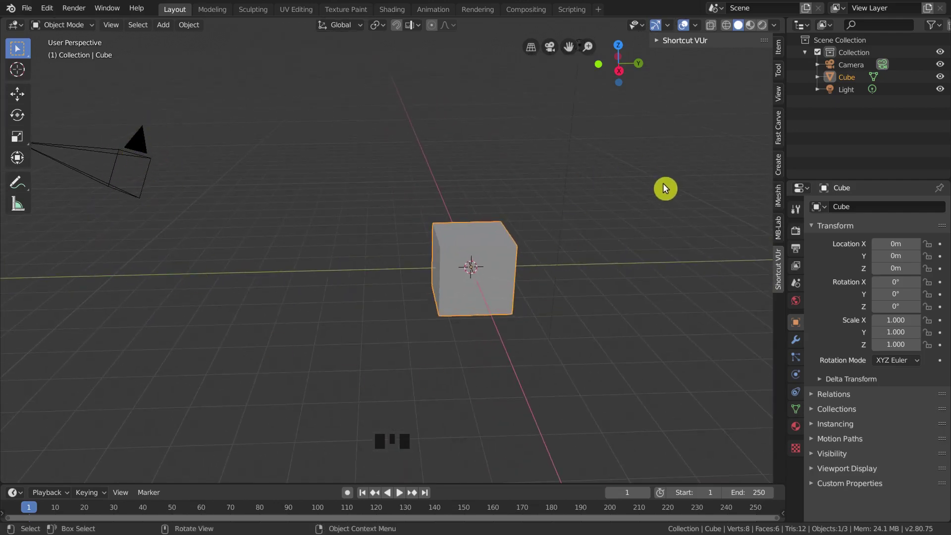
pyautogui.moveTo(701, 142); pyautogui.dragTo(757, 103)
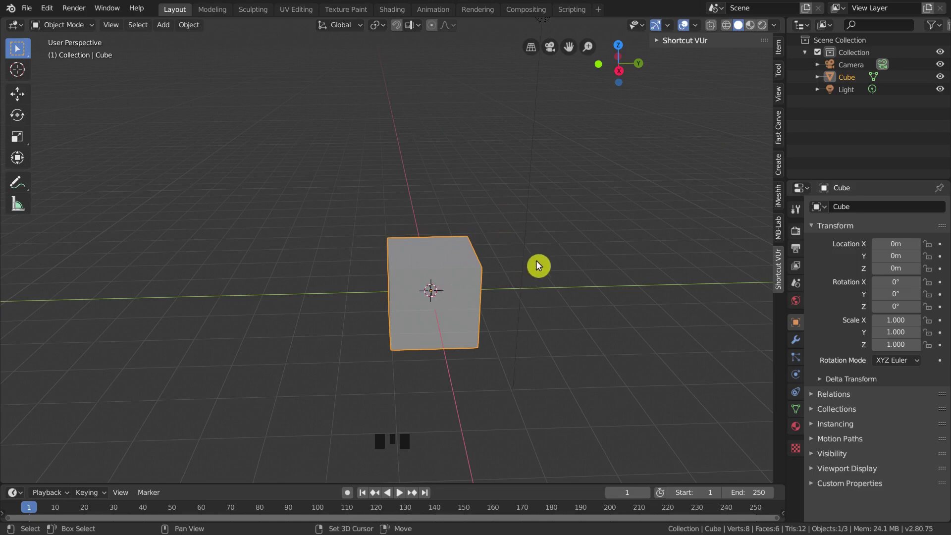
pyautogui.moveTo(554, 261); pyautogui.dragTo(569, 155)
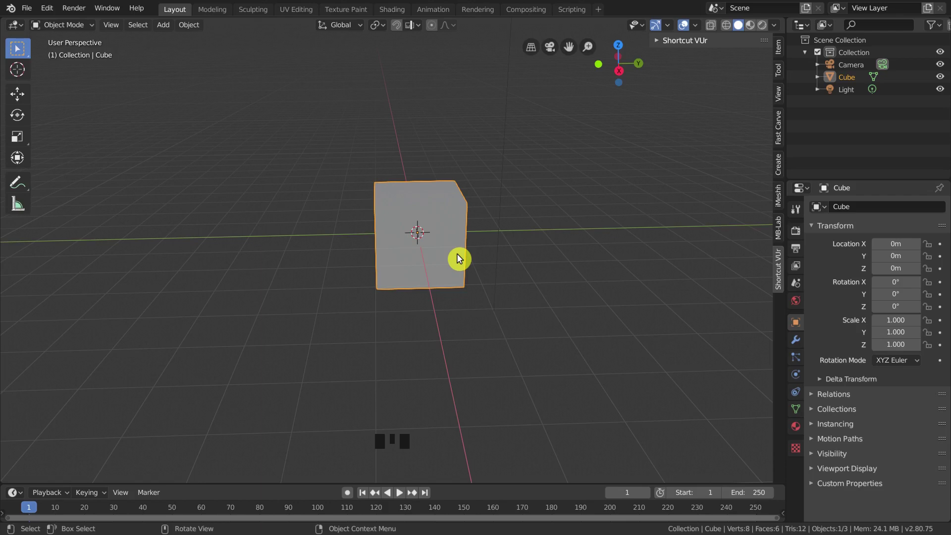
# Cycle the orthographic views: front, right, top, bottom, front again, then back
pyautogui.press('KP_1')
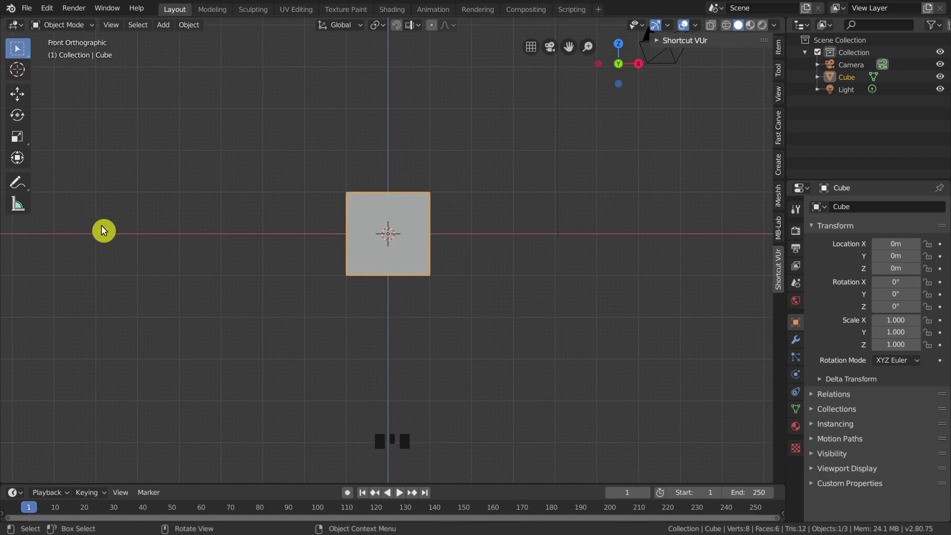
pyautogui.press('KP_3')
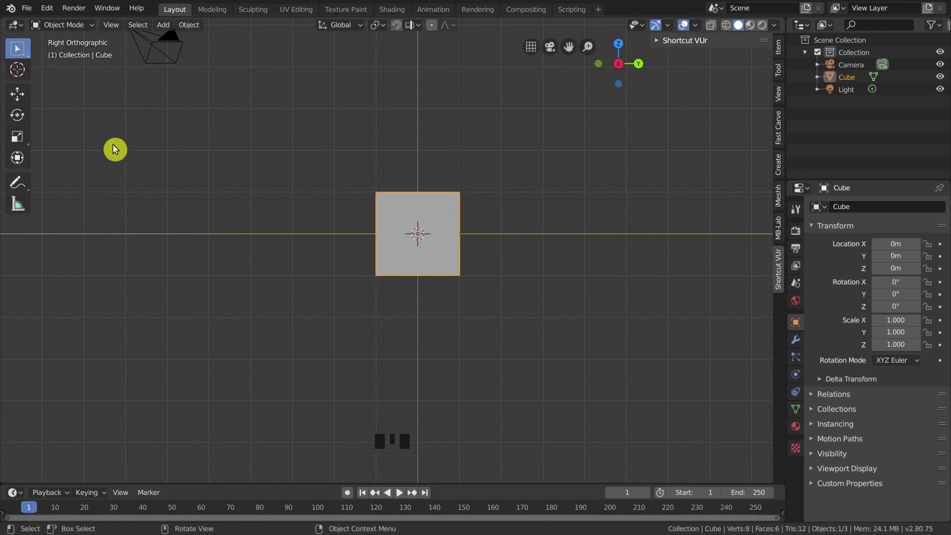
pyautogui.press('KP_7')
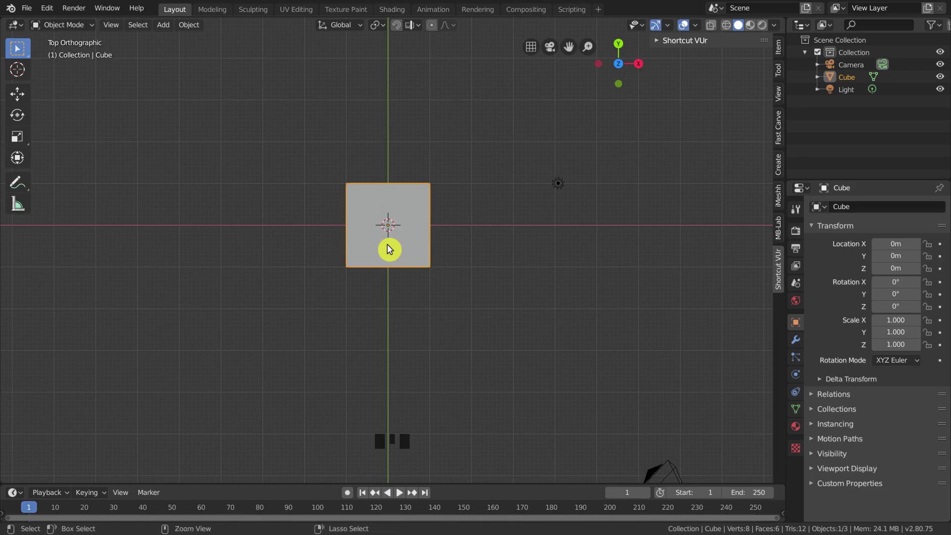
pyautogui.press('ctrl+KP_7')
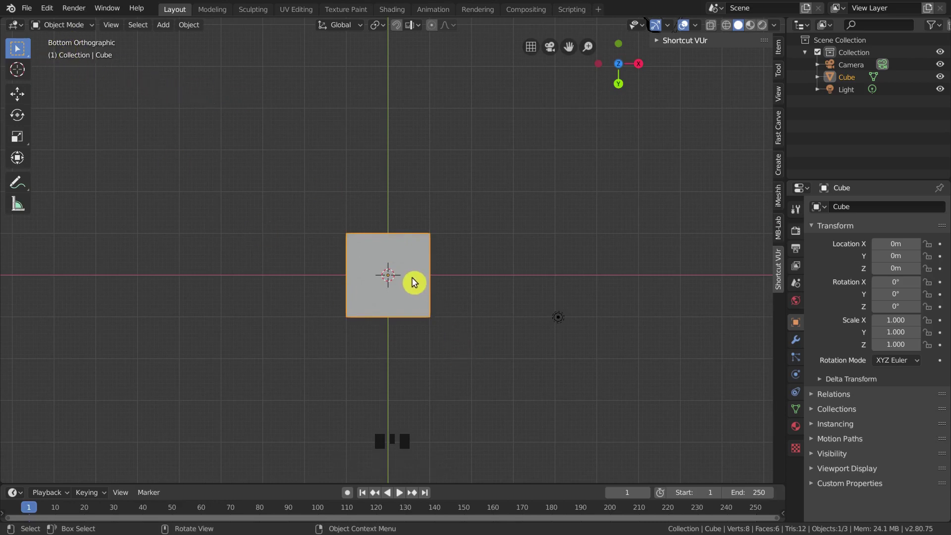
pyautogui.press('KP_1')
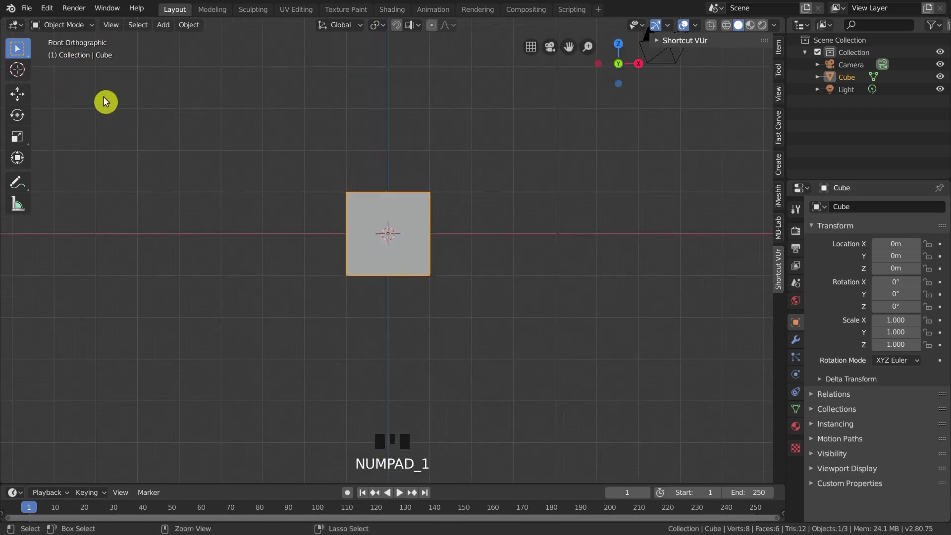
pyautogui.press('ctrl+KP_1')
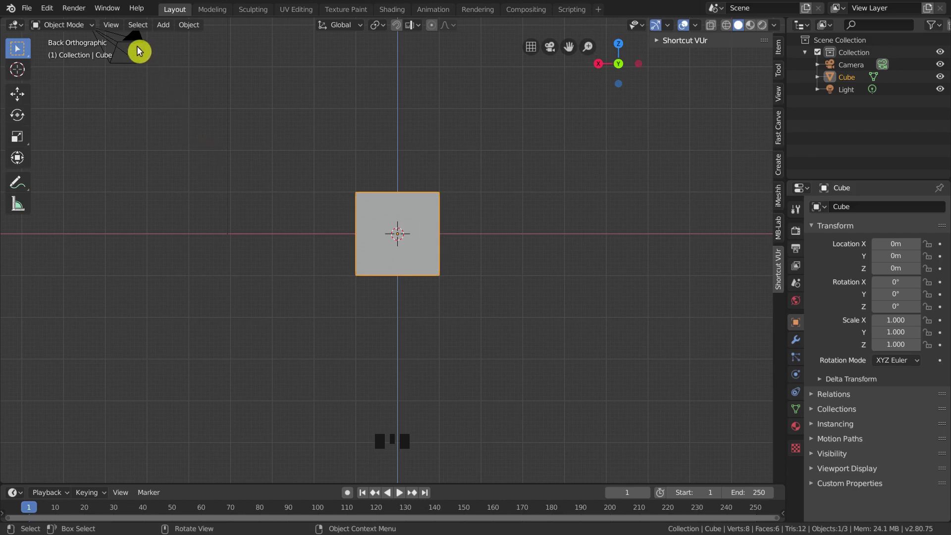
# Select the Camera, look through it, orbit out, and return to front orthographic view
pyautogui.click(140, 51)
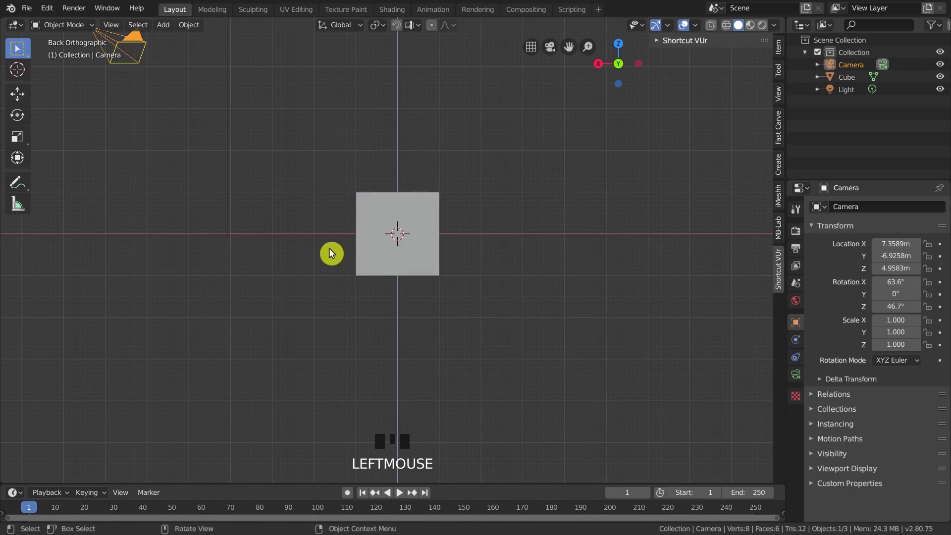
pyautogui.press('KP_0')
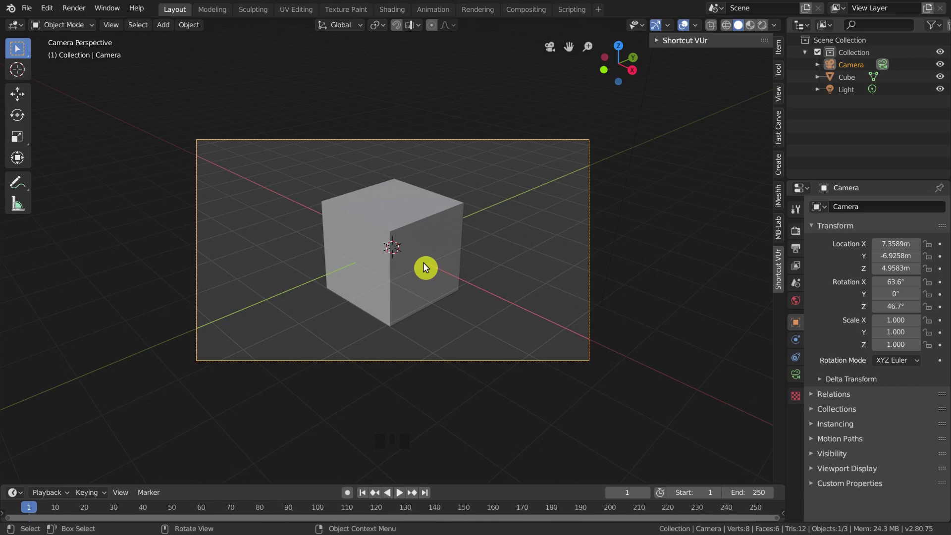
pyautogui.moveTo(438, 279); pyautogui.dragTo(419, 277)
pyautogui.press('KP_1')
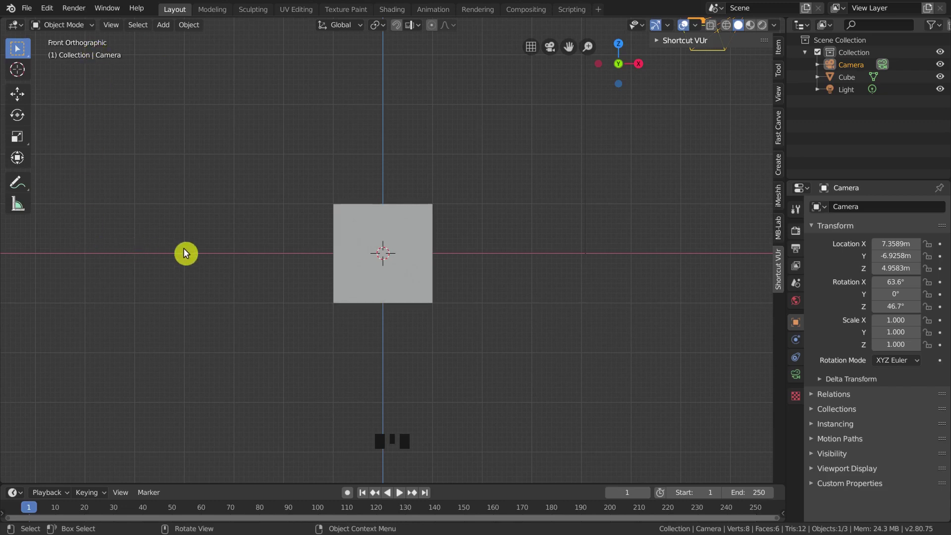
# Toggle the front view to perspective, jump to right view, and make it perspective too
pyautogui.press('KP_5')
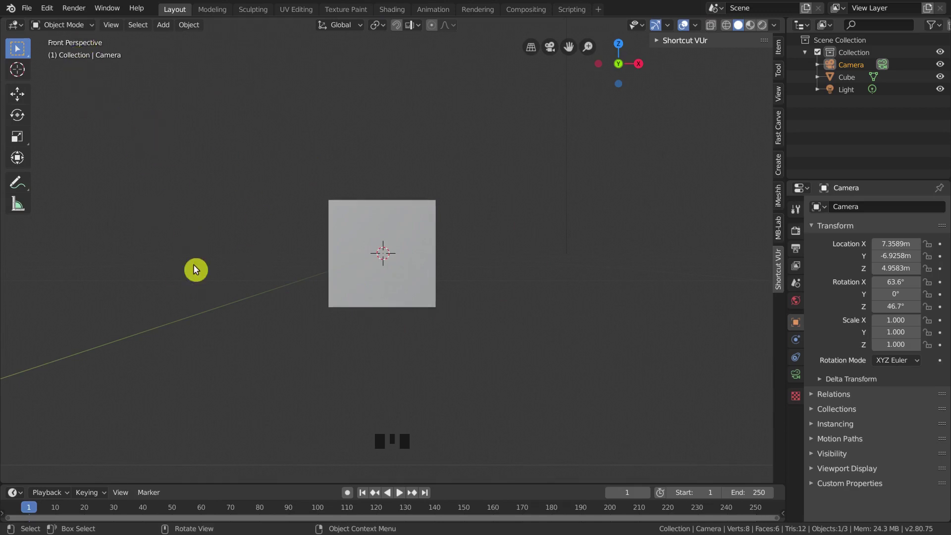
pyautogui.press('KP_3')
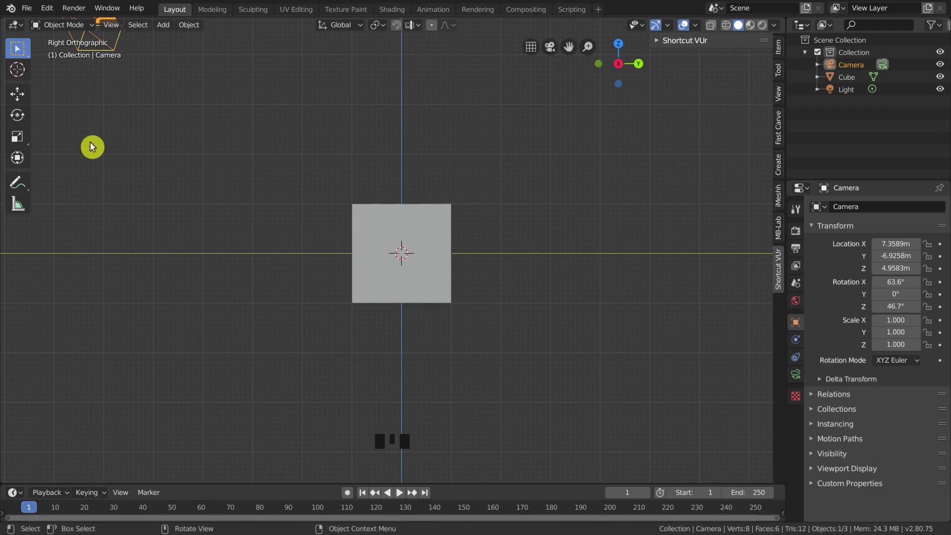
pyautogui.press('KP_5')
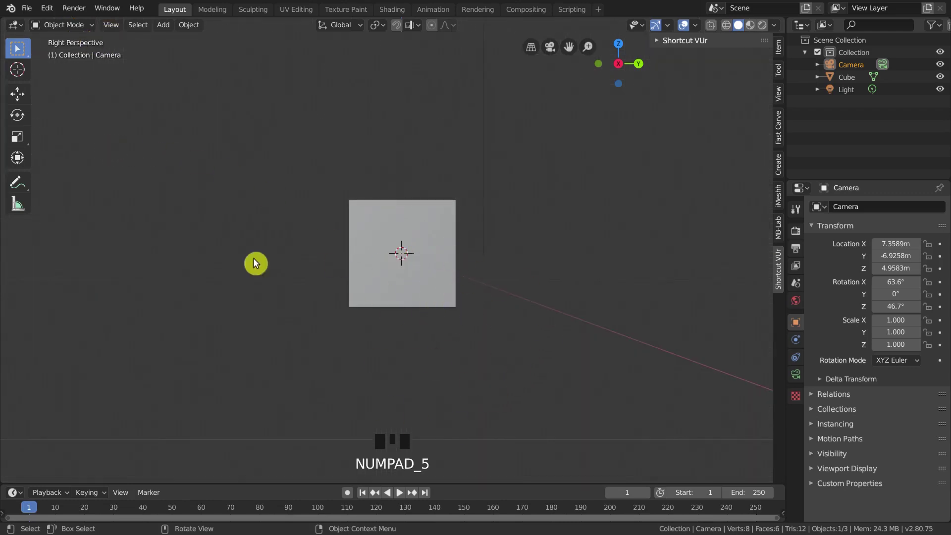